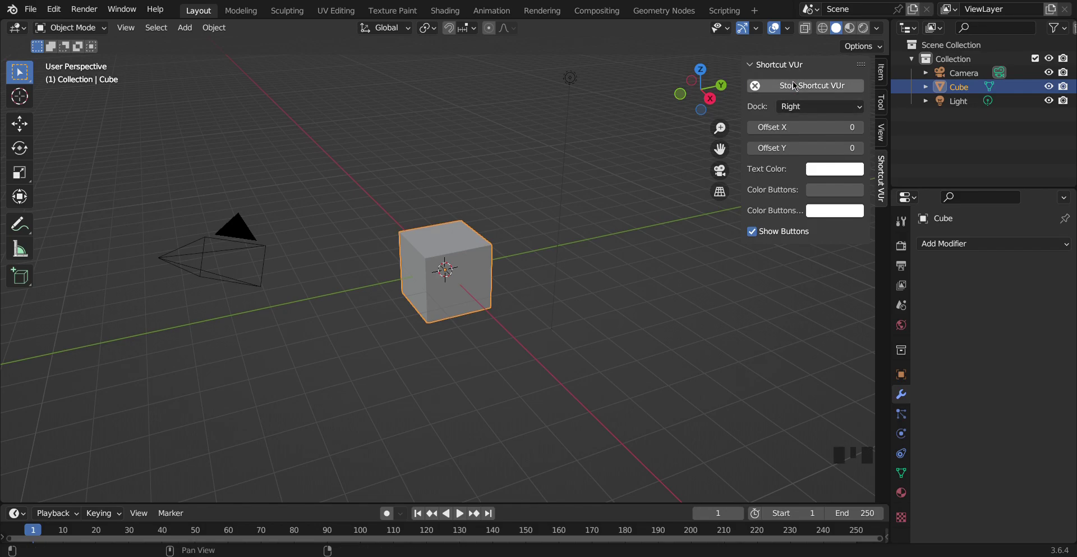
- Hide the sidebar and bring up the cube's shading context menu
key(n)
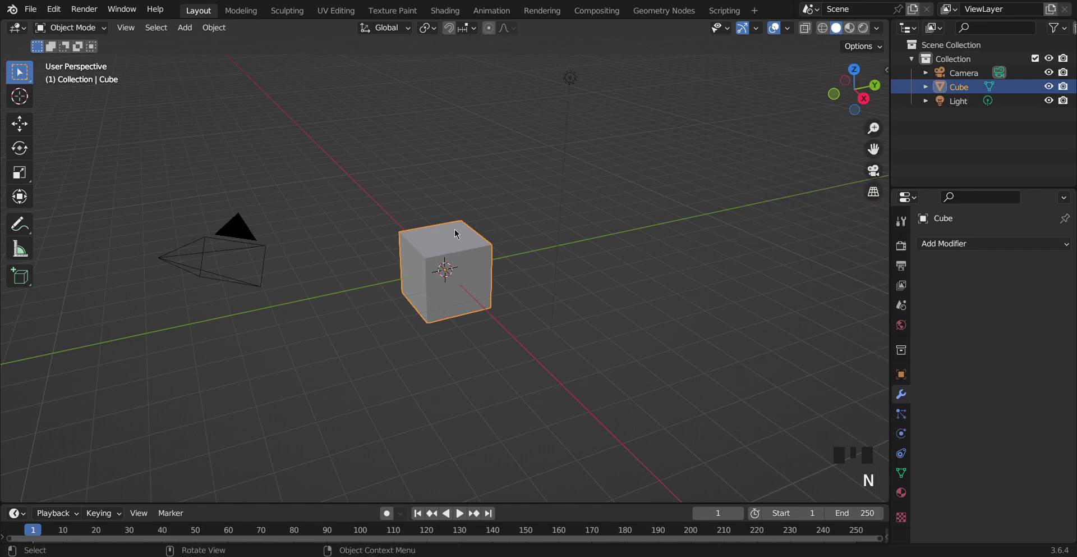
right_click(458, 230)
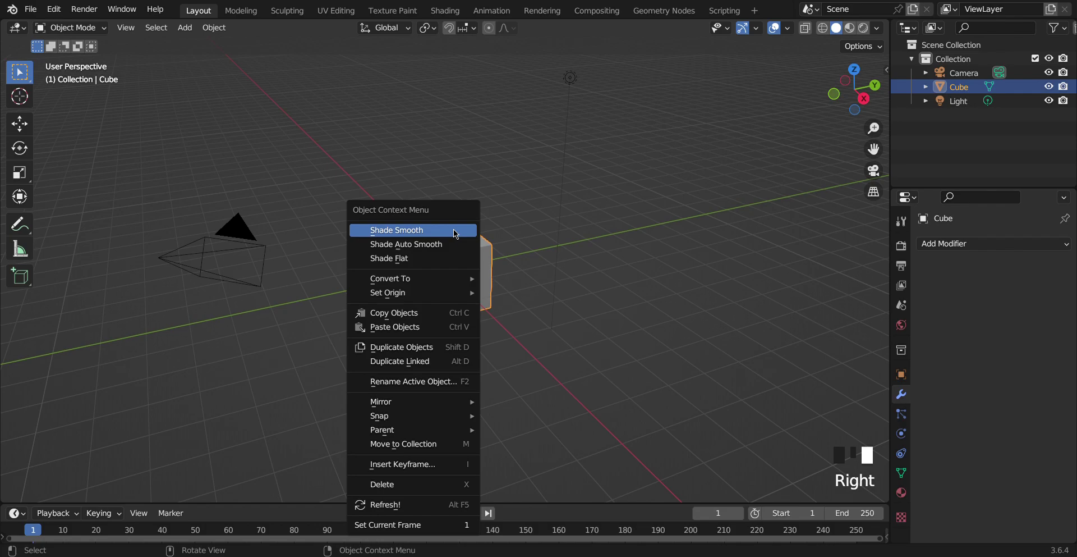
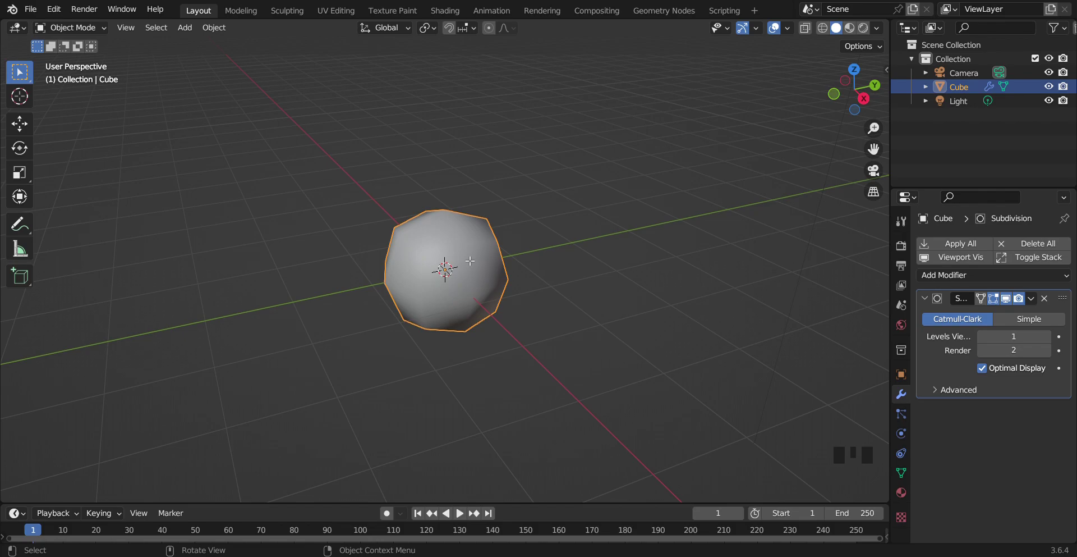
- Enter Edit Mode, pick the Loop Cut tool, then return to Object Mode
key(Tab)
click(13, 376)
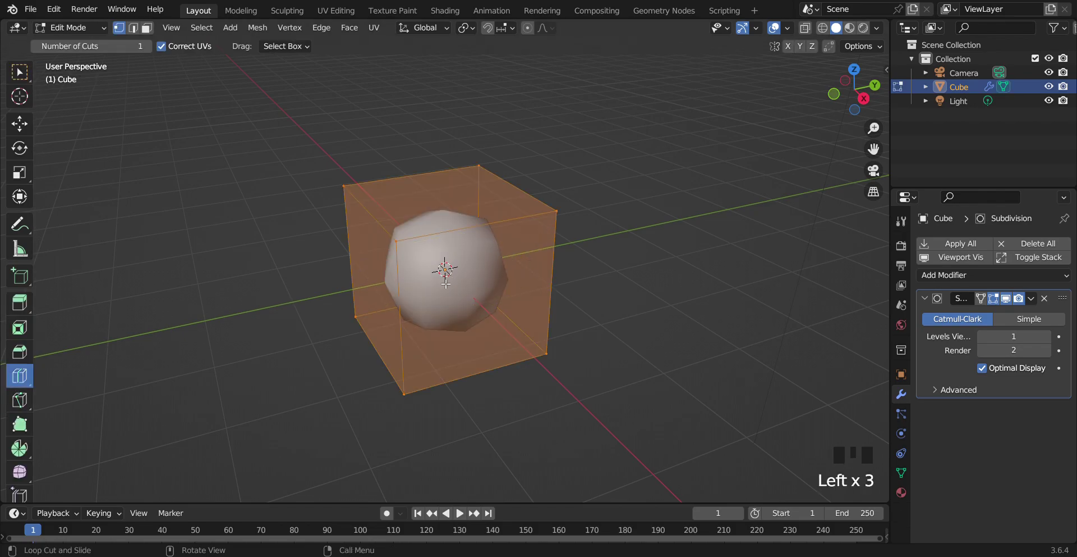
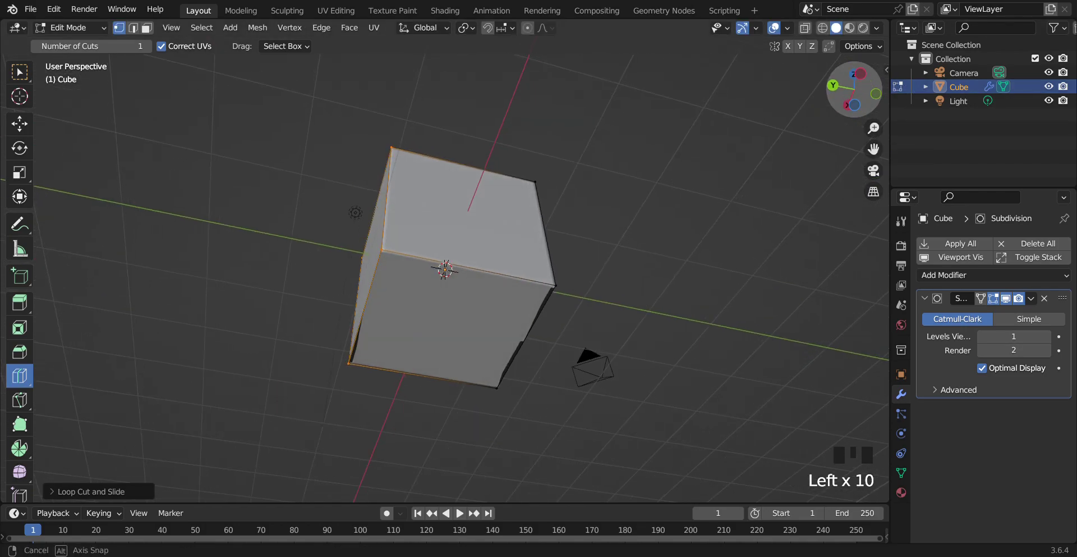
key(Tab)
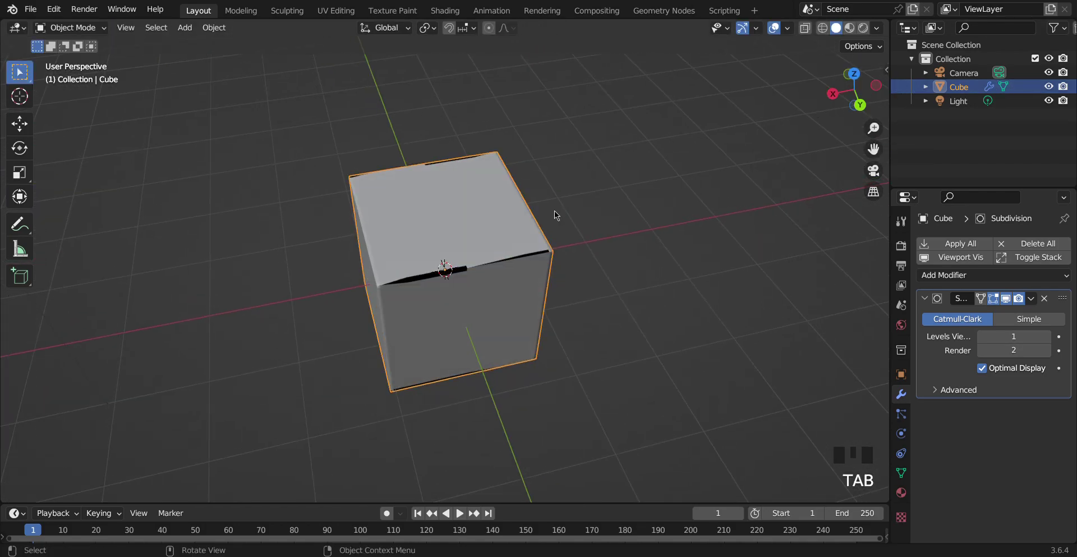
- Undo repeatedly until the Subdivision modifier is gone and the cube is plain
key(ctrl+z)
key(ctrl+z)
key(ctrl+z)
key(ctrl+z)
key(ctrl+z)
key(ctrl+z)
key(ctrl+z)
key(ctrl+z)
key(ctrl+z)
key(ctrl+z)
key(ctrl+z)
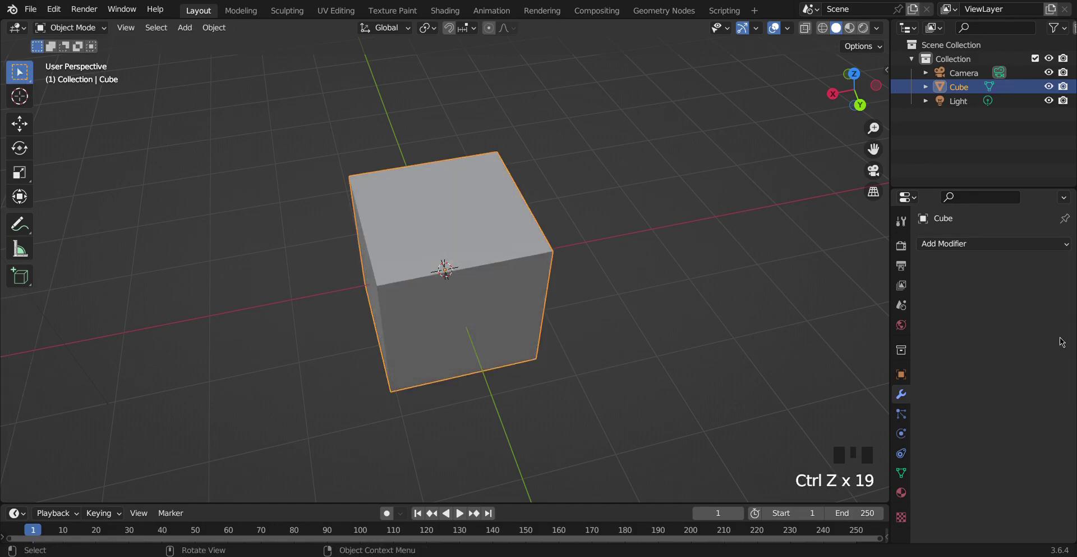
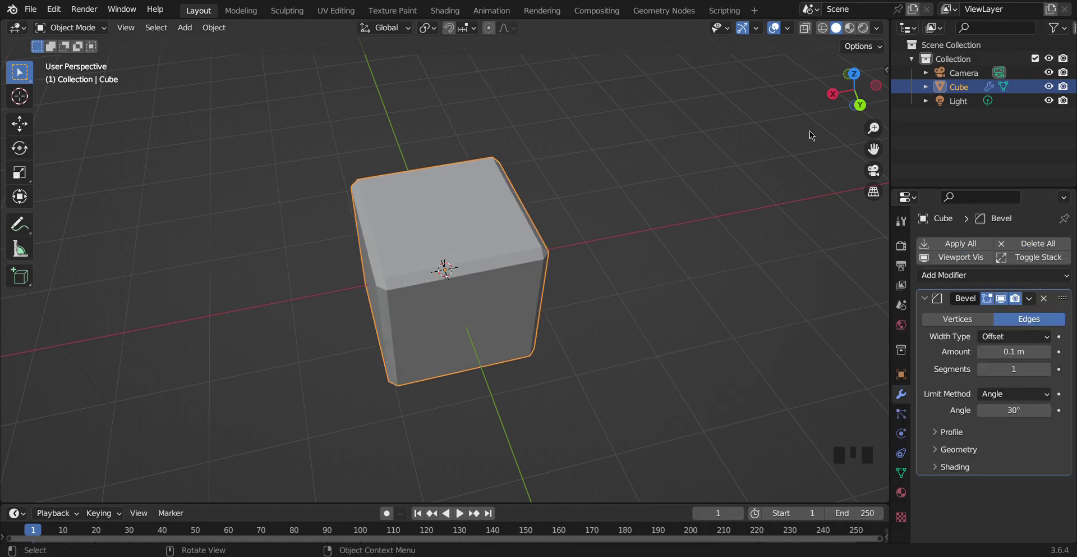
- View the beveled cube from another angle, then delete it from the scene
click(861, 112)
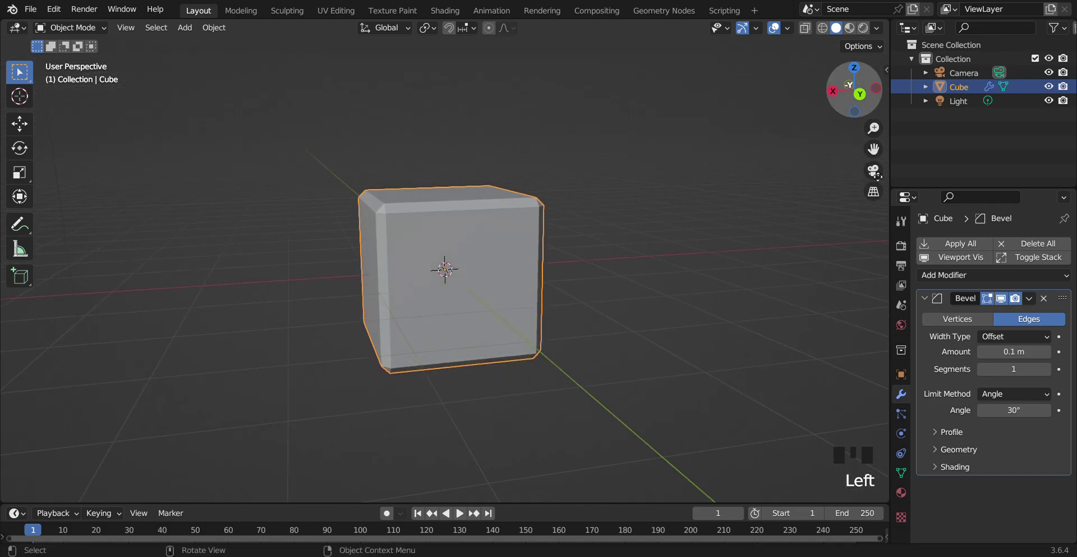
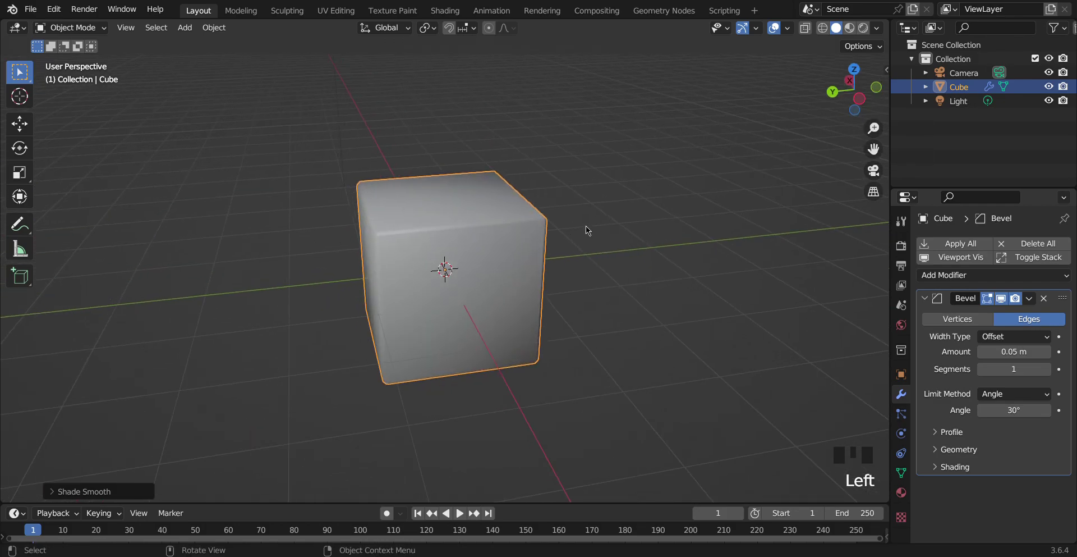
key(Delete)
- Add a UV sphere with a Displace modifier using a new Magic texture
key(shift+a)
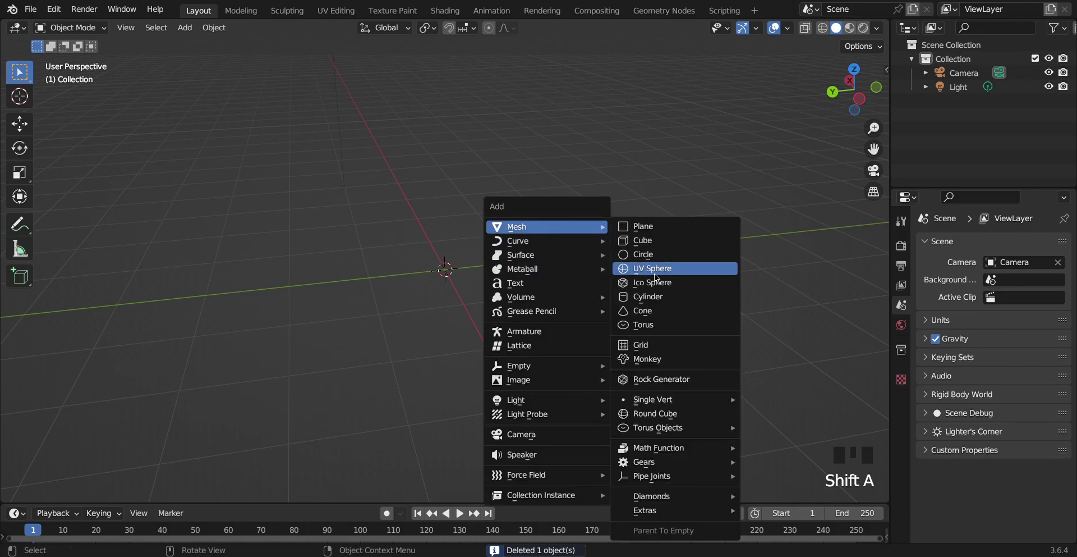
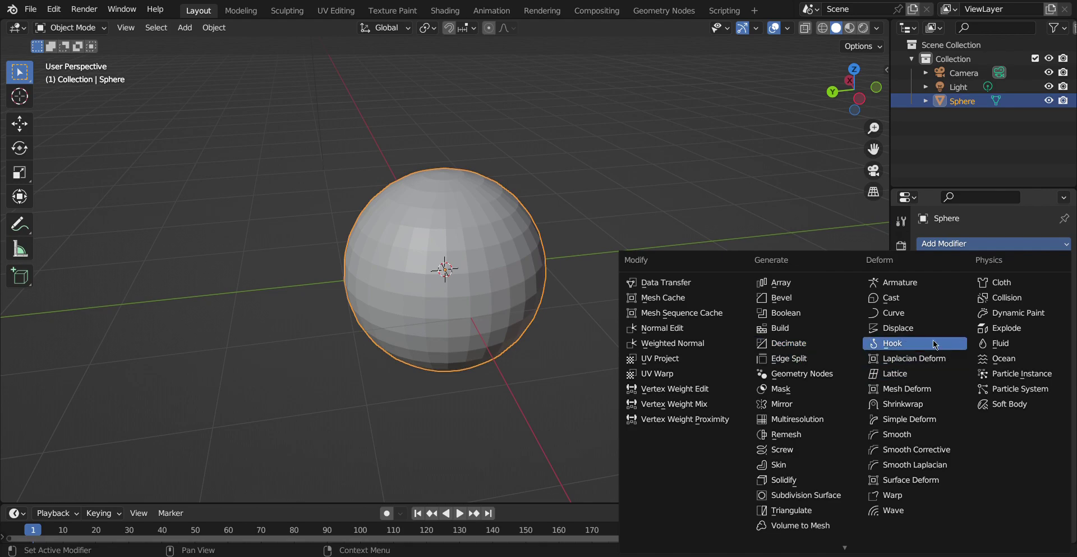
drag(925, 327, 1040, 302)
drag(1016, 319, 974, 372)
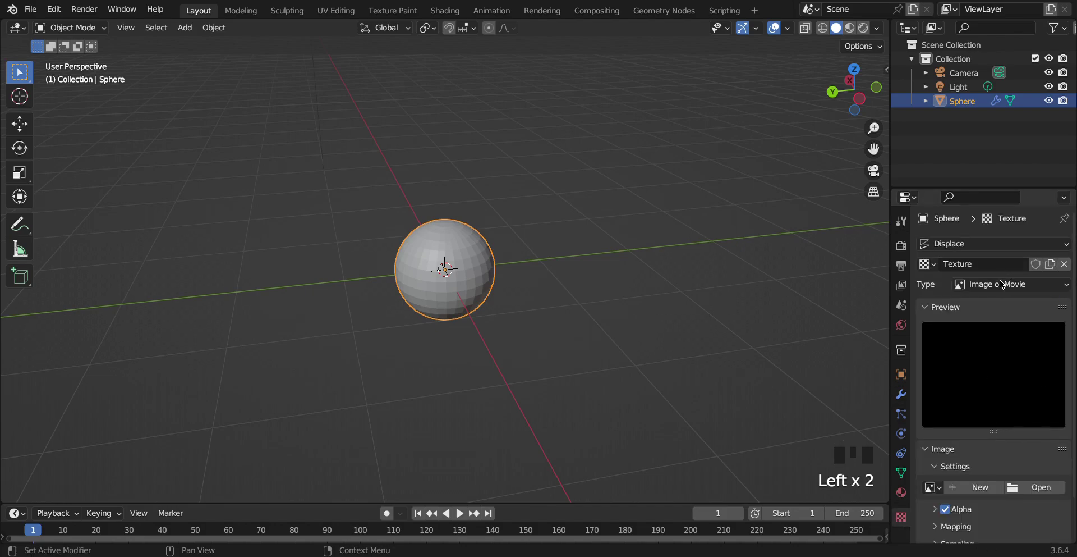
drag(1002, 284, 1001, 285)
drag(998, 287, 983, 355)
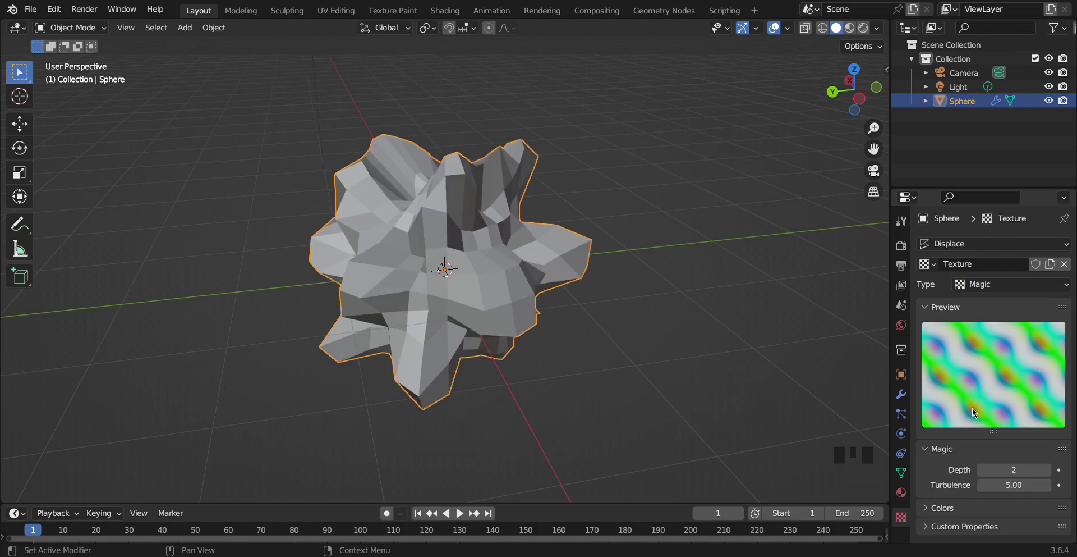
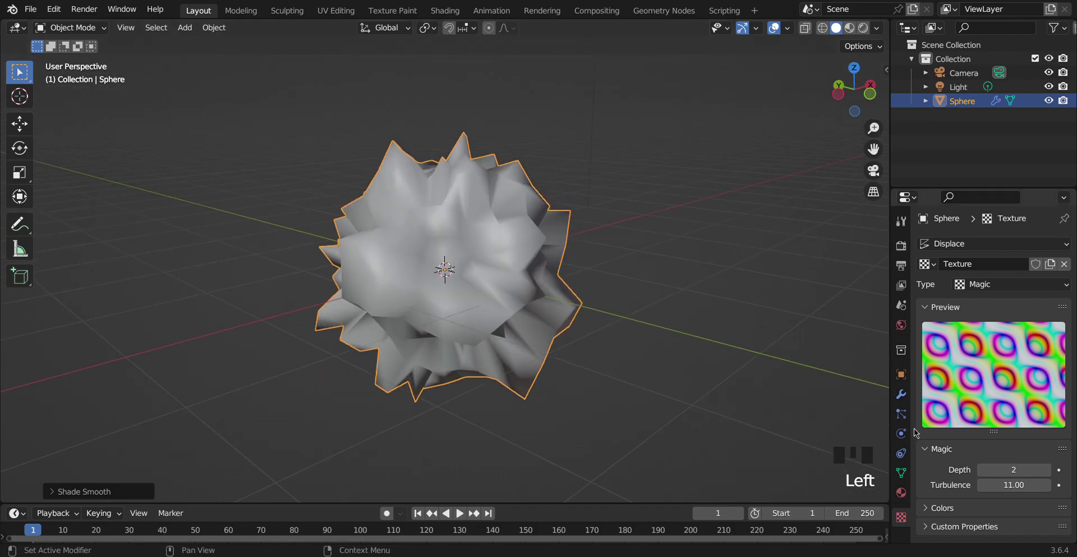
- Show the modifier settings and toggle the sphere between wireframe and solid shading
click(905, 397)
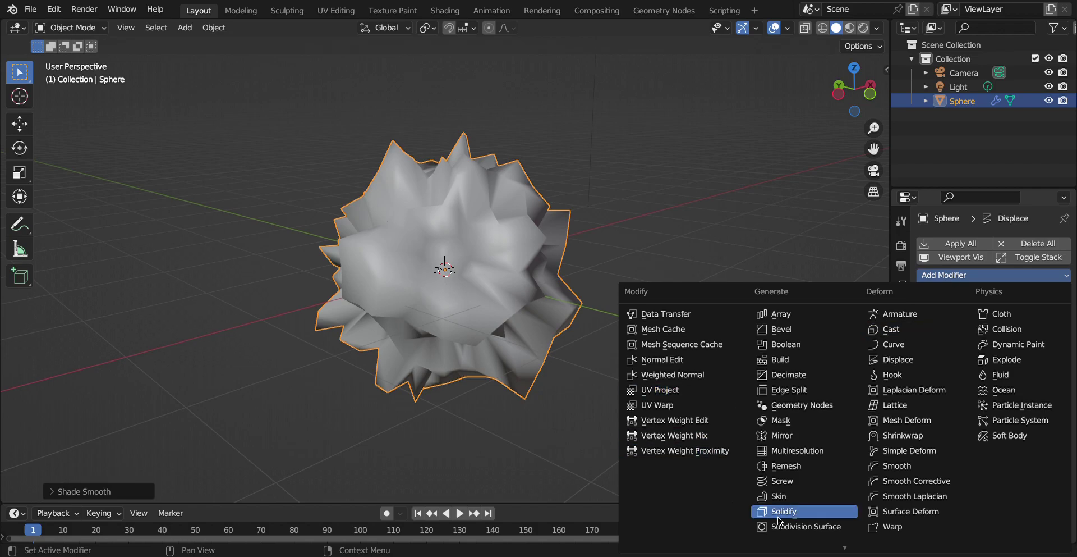
drag(481, 136, 777, 120)
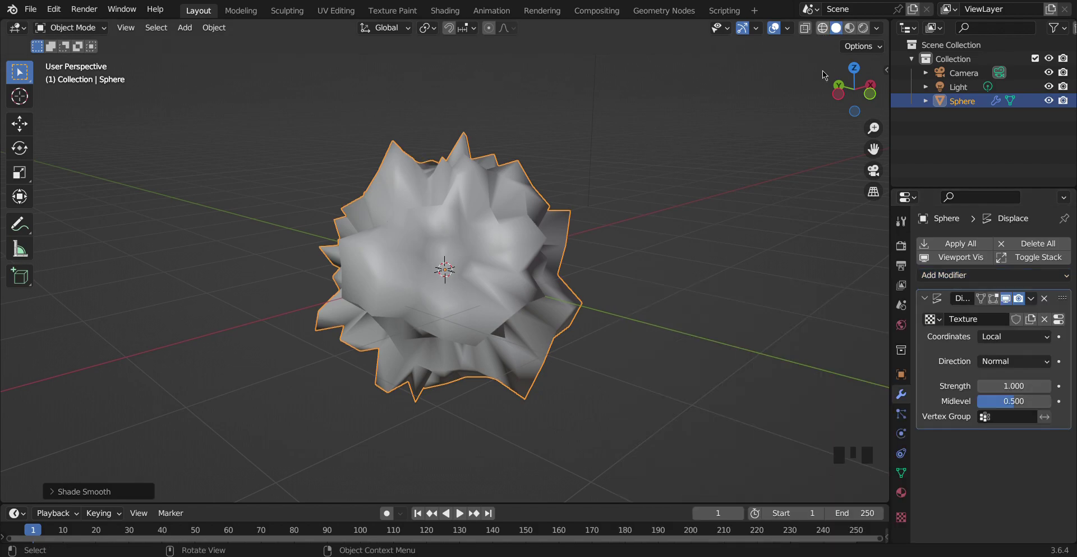
click(868, 83)
click(870, 88)
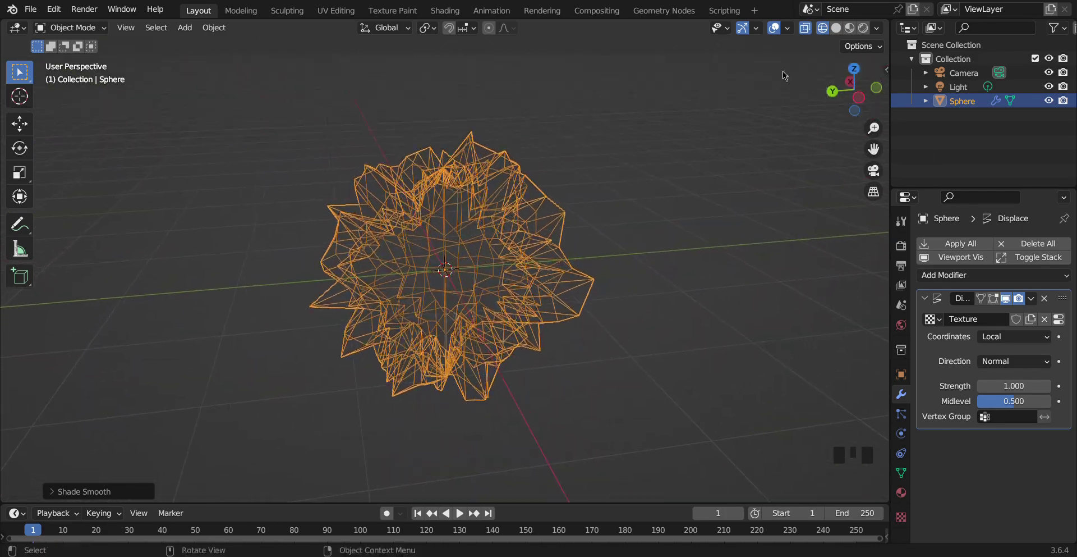
click(841, 33)
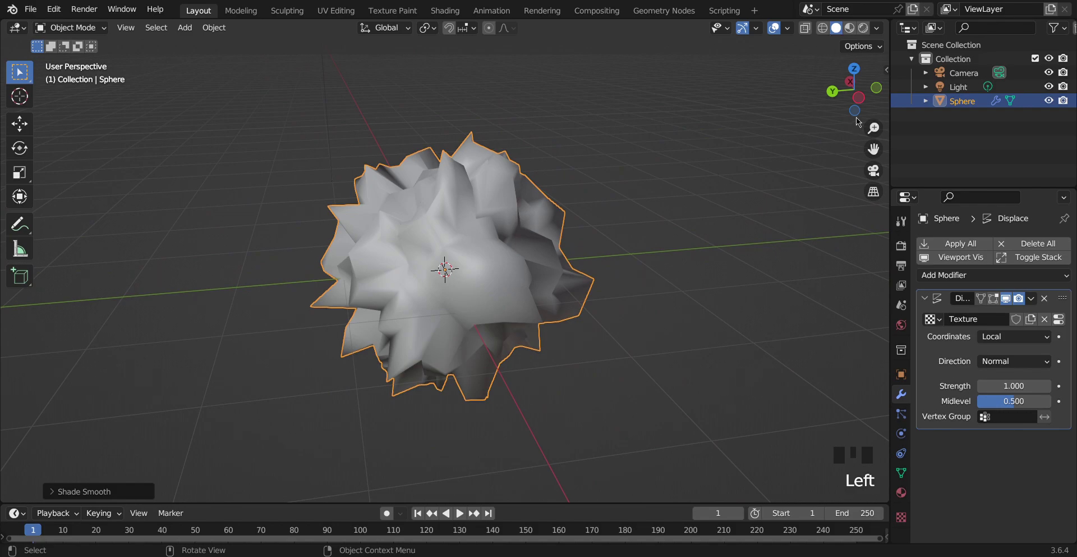
- Orbit to another angle and set the spiky sphere to Shade Flat
click(863, 108)
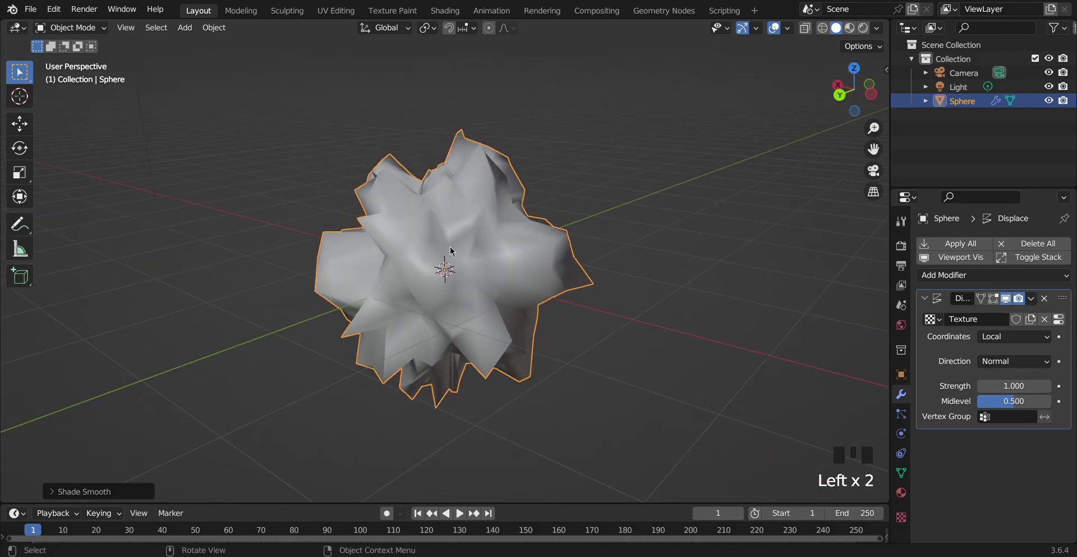
drag(454, 247, 860, 460)
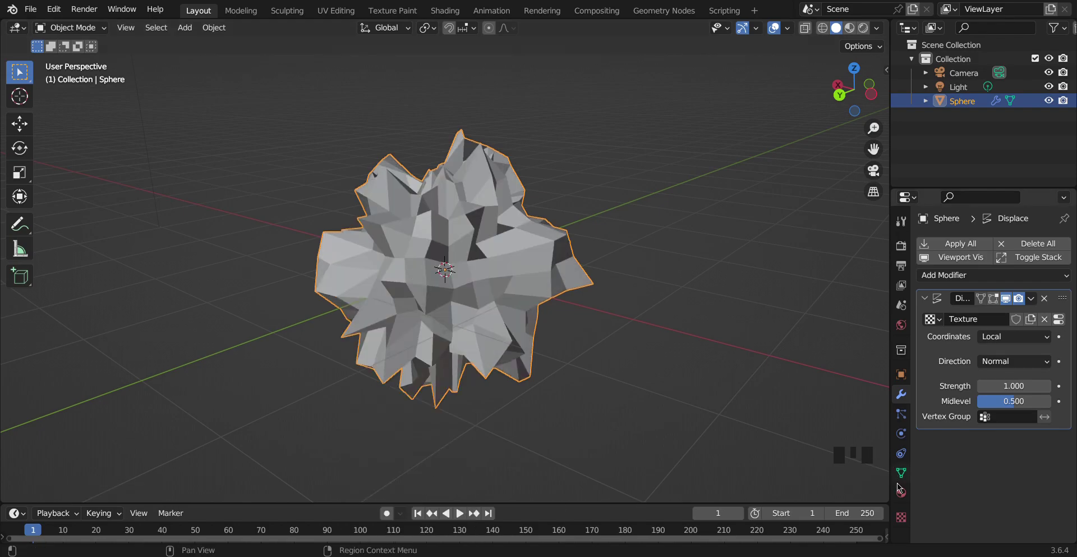
click(902, 489)
- Cycle the displacement texture through Wood and Clouds, leaving it on Marble
click(903, 515)
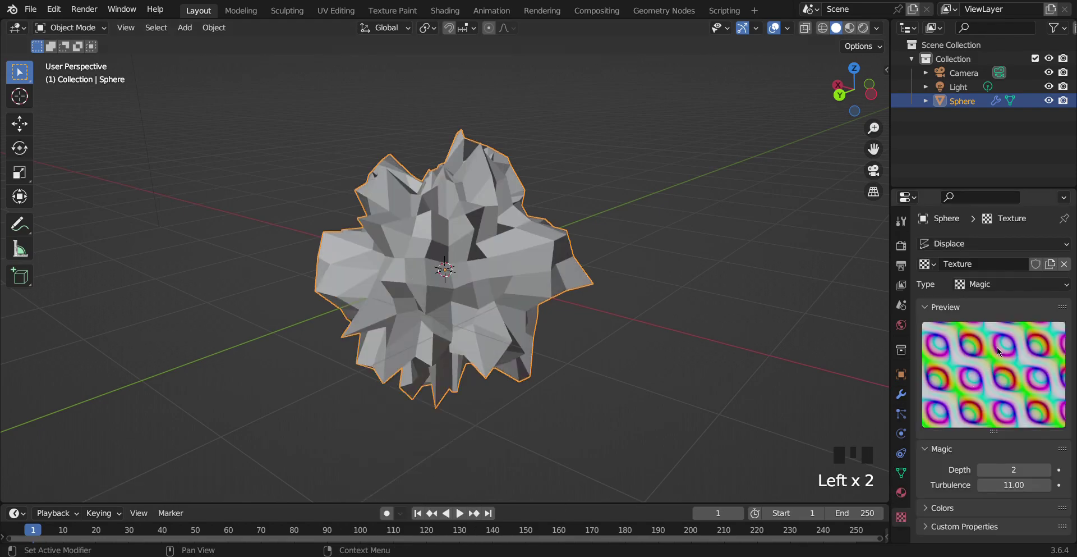
drag(1013, 285, 1026, 354)
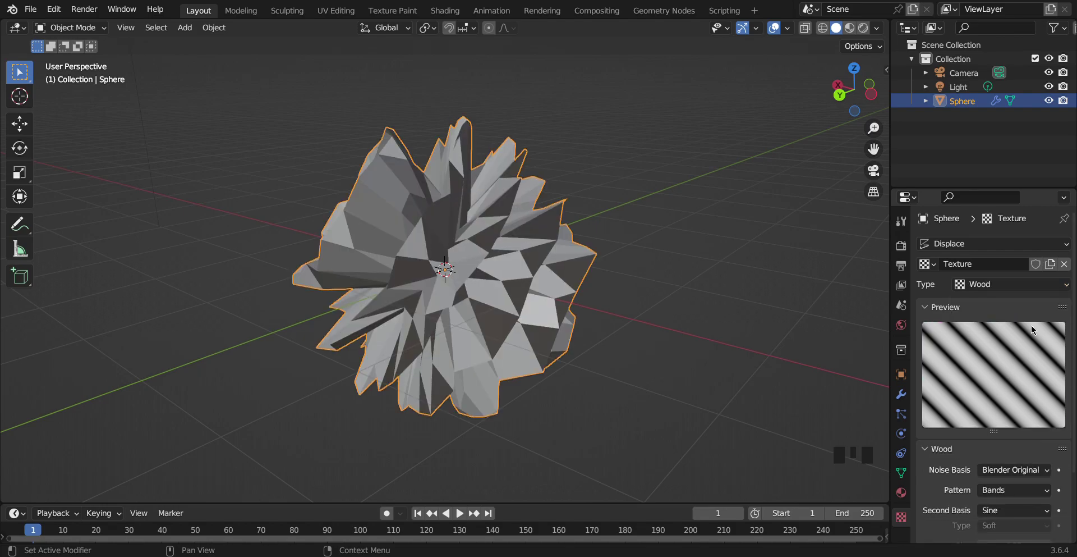
drag(1005, 285, 1034, 298)
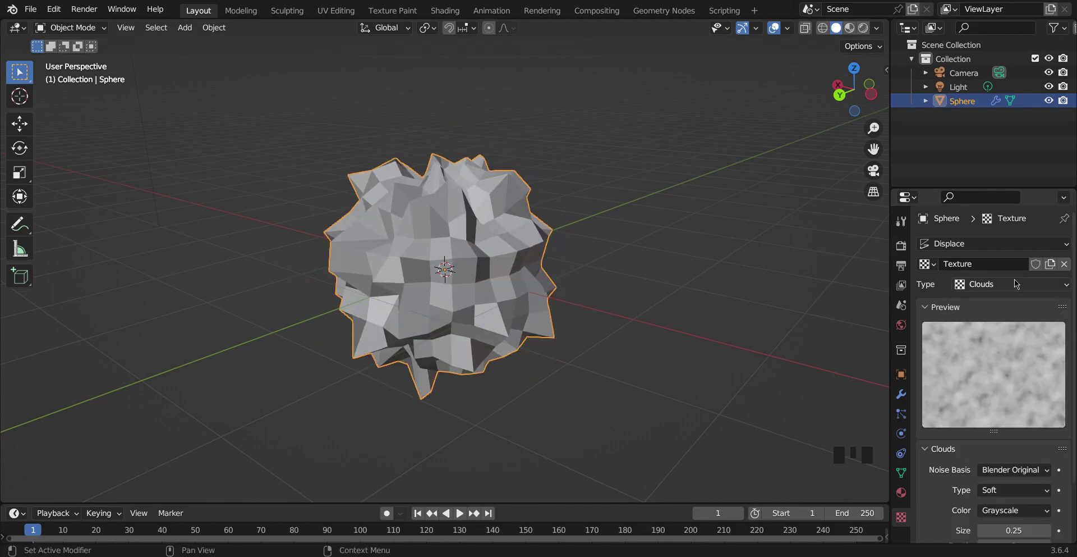
drag(1023, 282, 1009, 391)
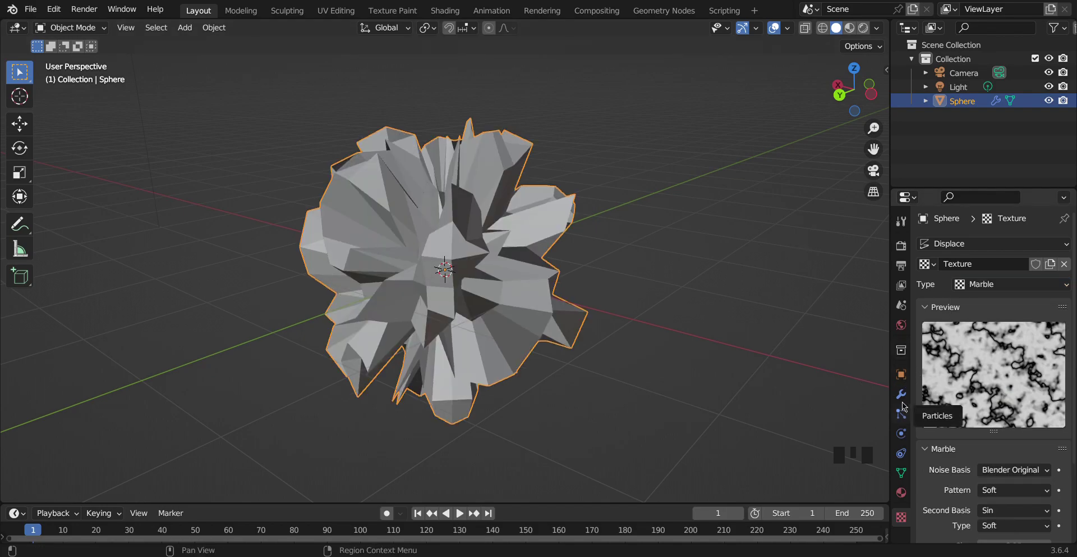
- Return to the modifier settings, reorbit the view, then show the sphere's Material Properties
click(906, 397)
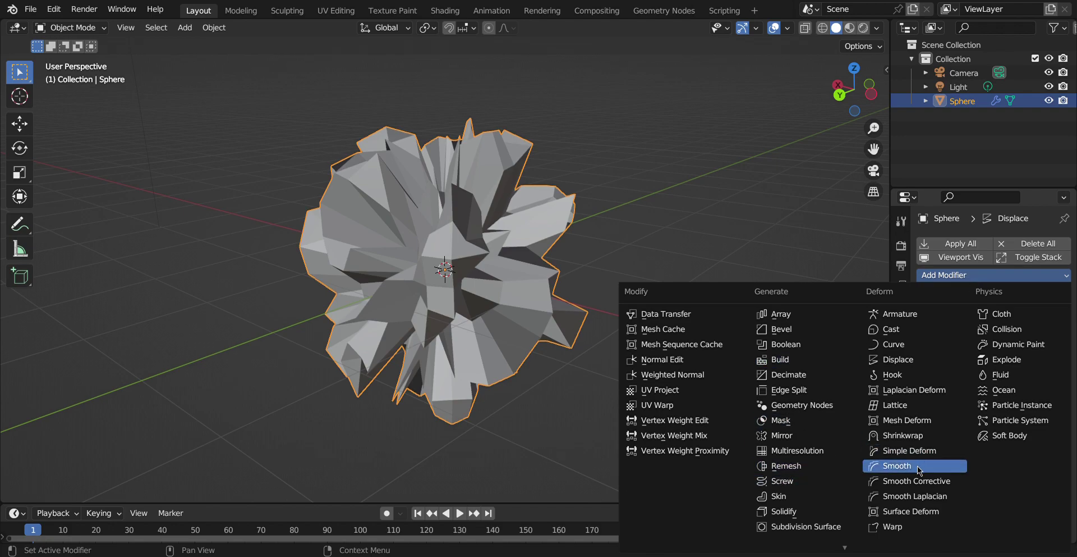
drag(922, 469, 515, 250)
drag(515, 250, 865, 112)
click(865, 112)
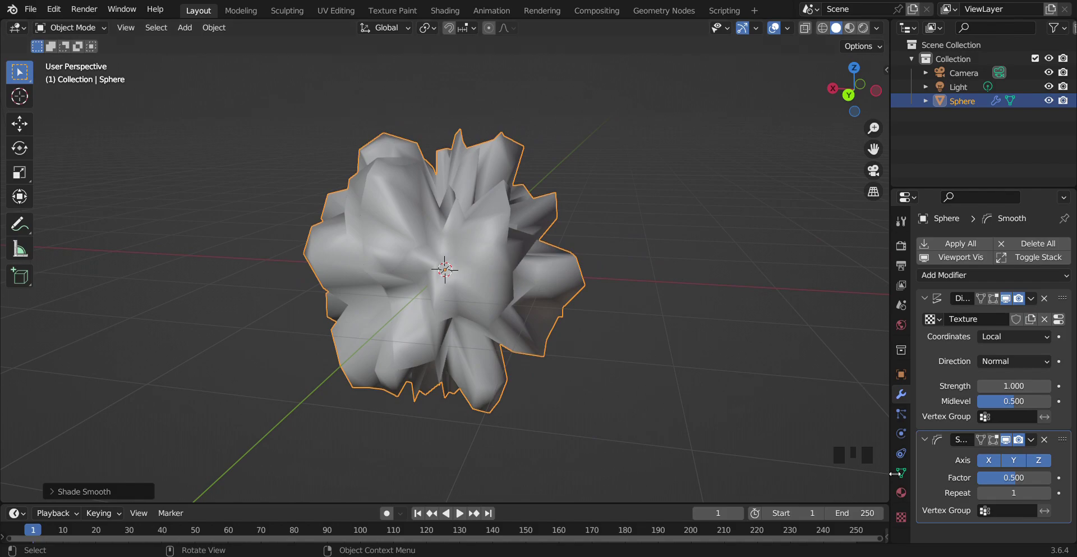
click(906, 503)
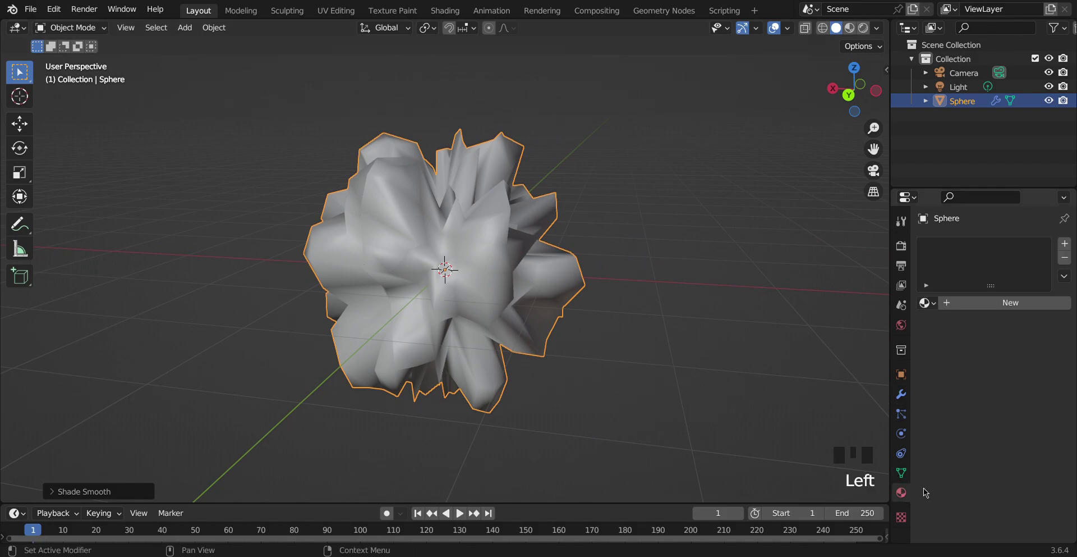
- Change the displacement texture from Marble through Magic to Clouds
click(910, 522)
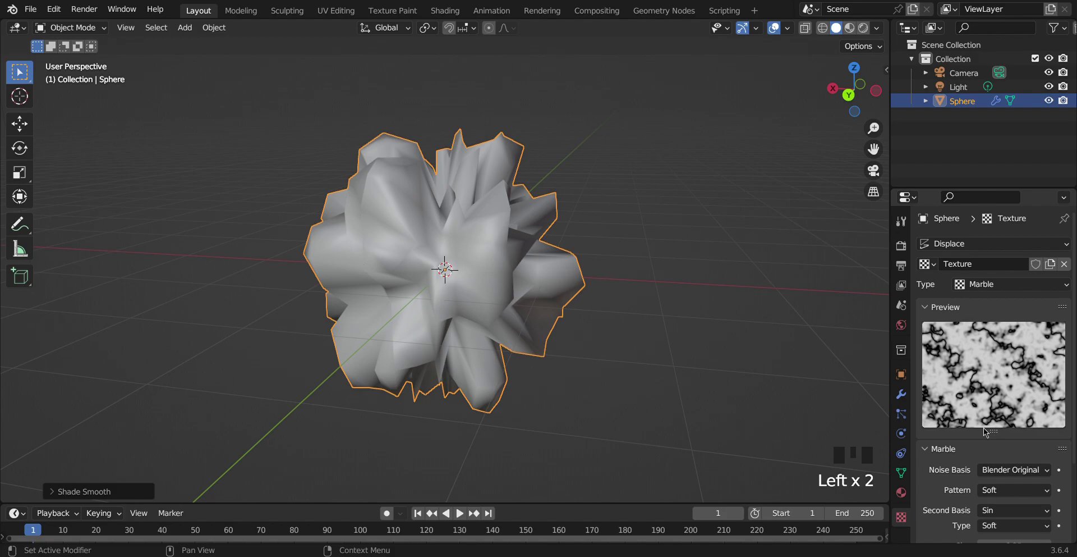
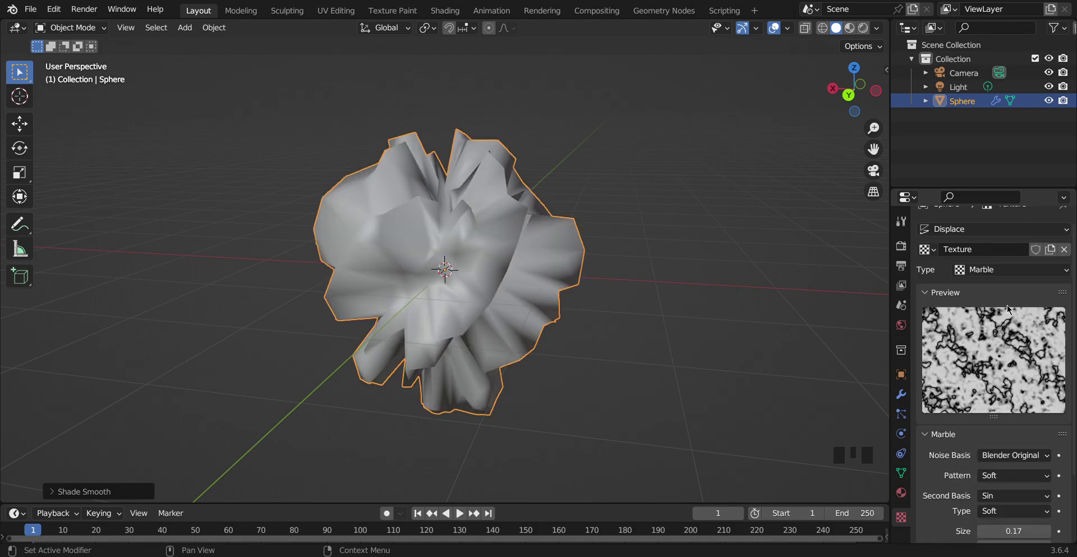
drag(987, 280, 1015, 296)
drag(1019, 290, 943, 386)
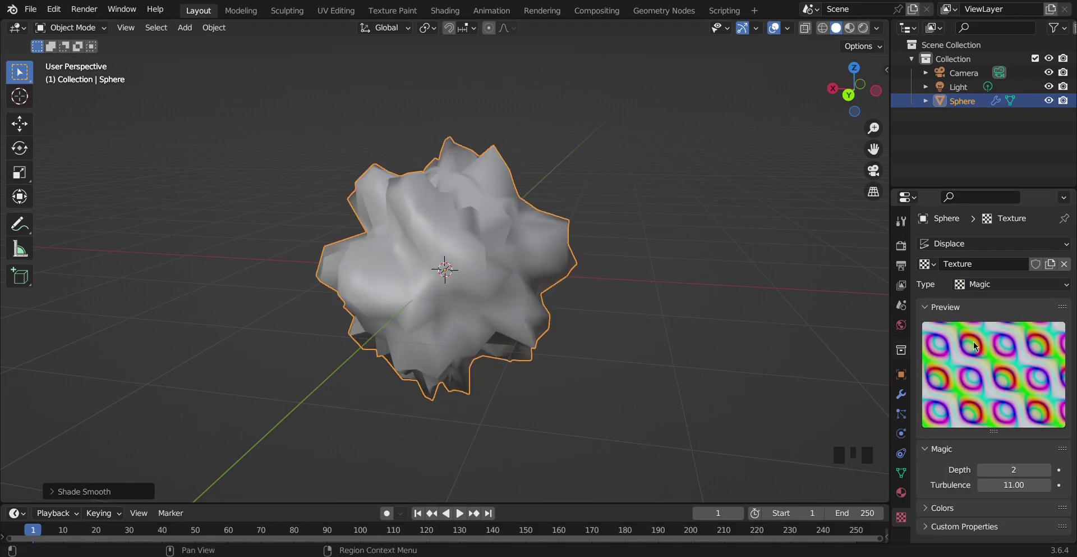
drag(1036, 288, 1002, 306)
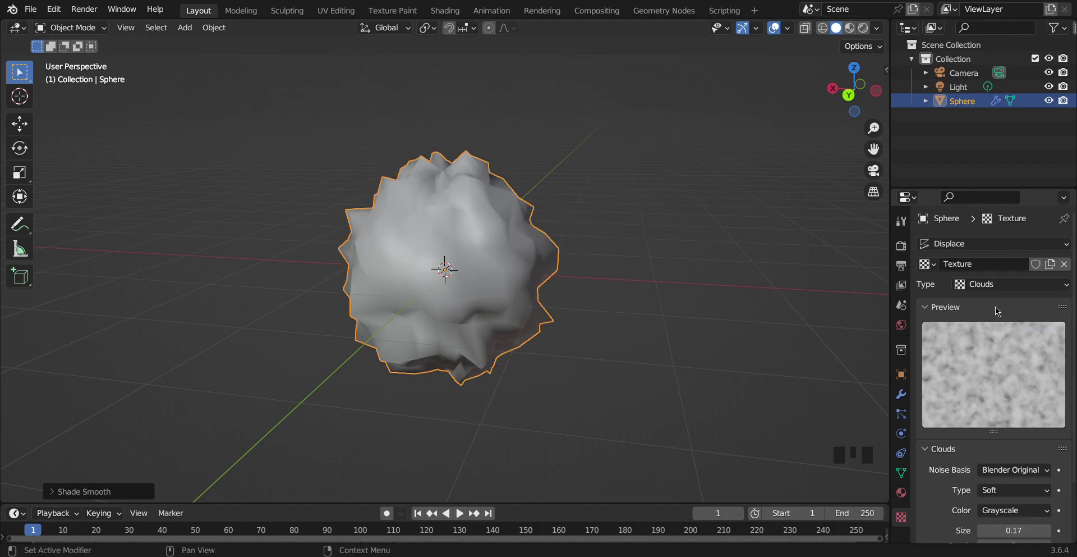
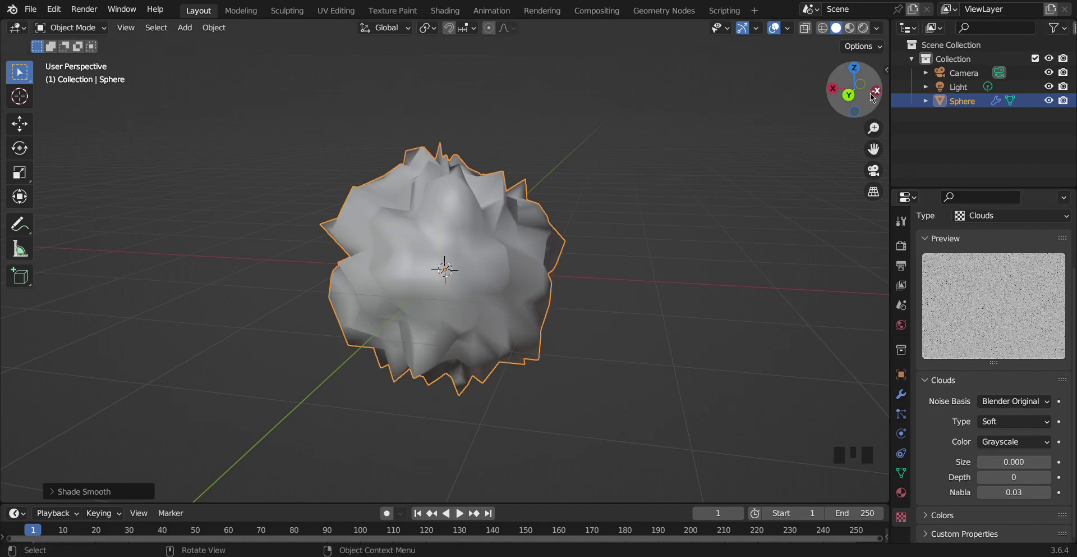
click(875, 95)
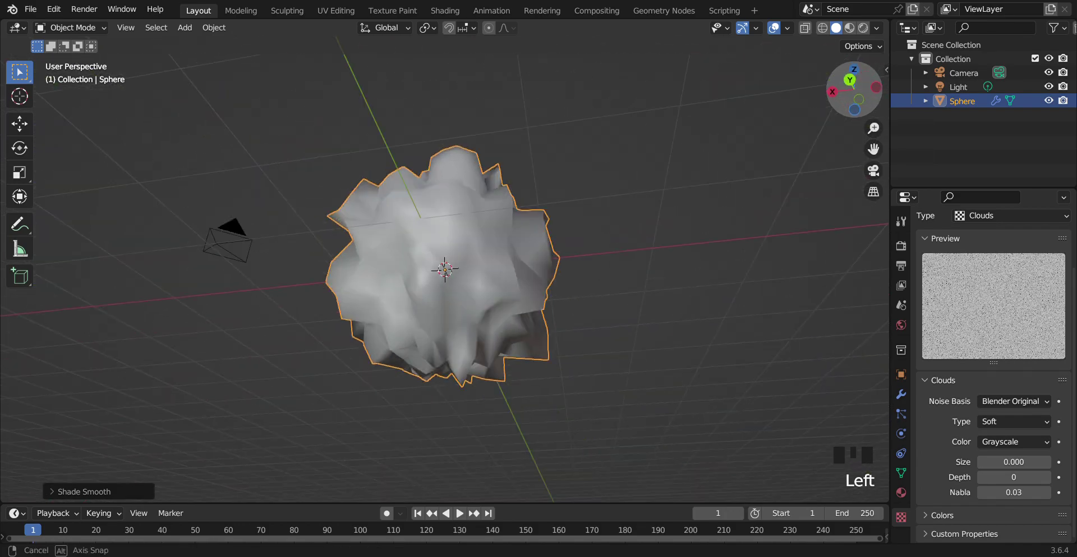
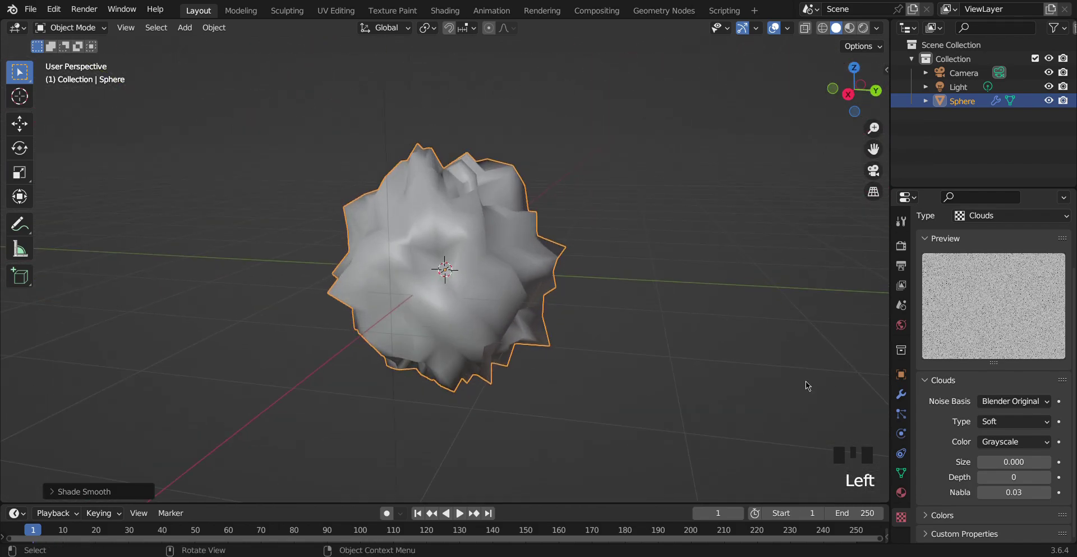
- Create Material.001 with a red base color and show it in Material Preview shading
click(910, 493)
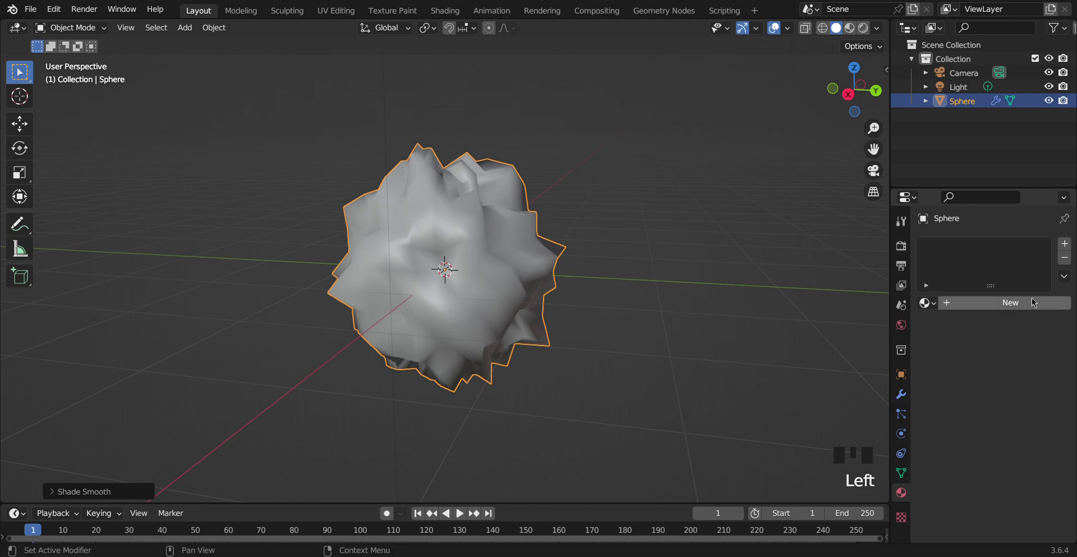
drag(1041, 302, 958, 309)
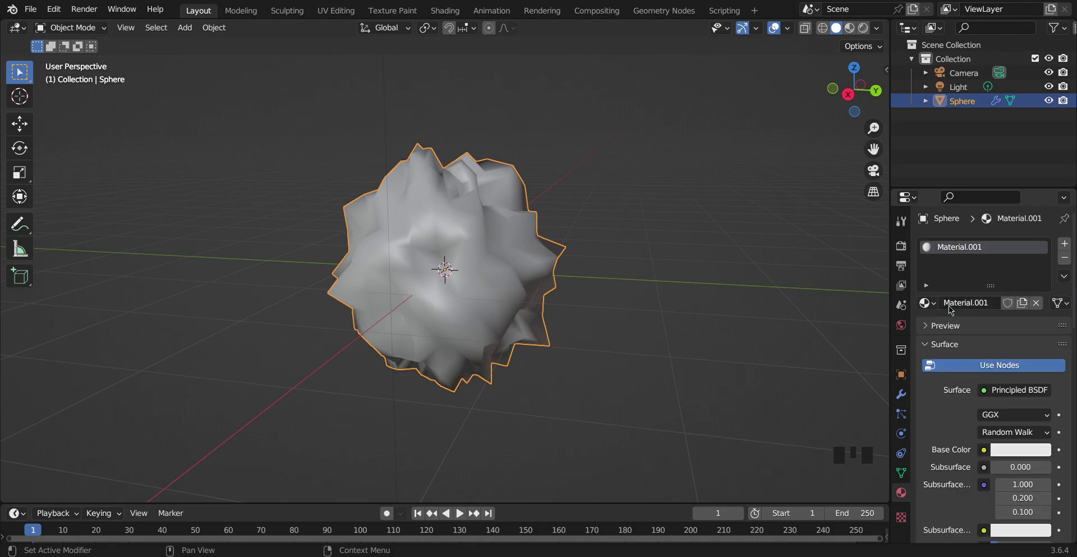
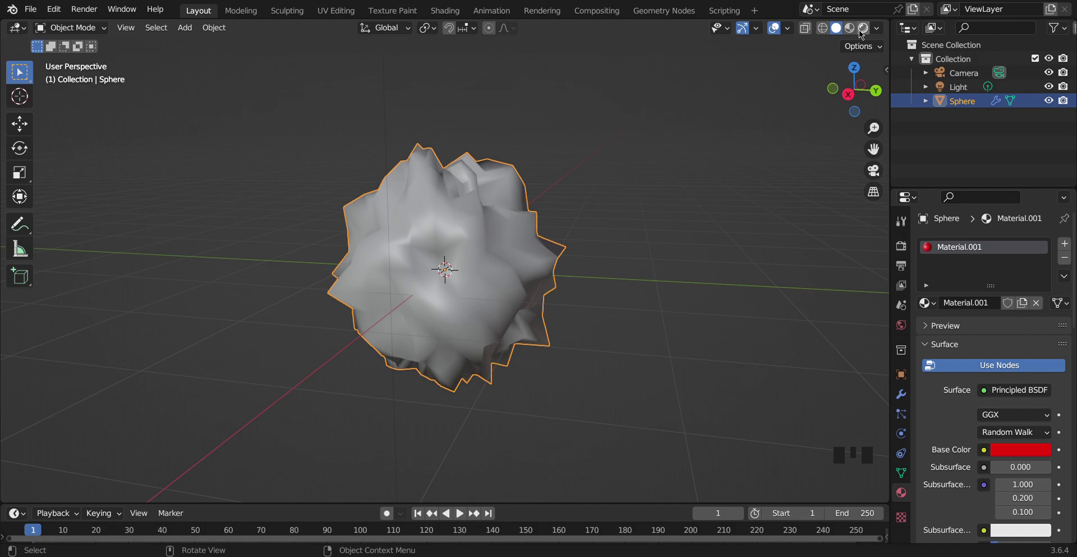
click(879, 90)
- Browse World, Scene and View Layer properties, ending on the World background settings
click(879, 90)
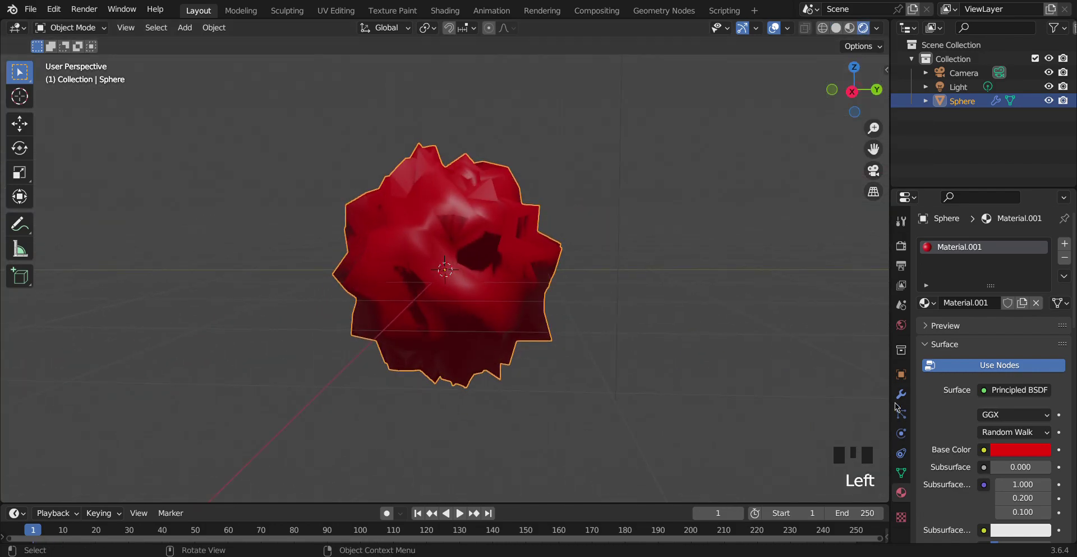
click(907, 326)
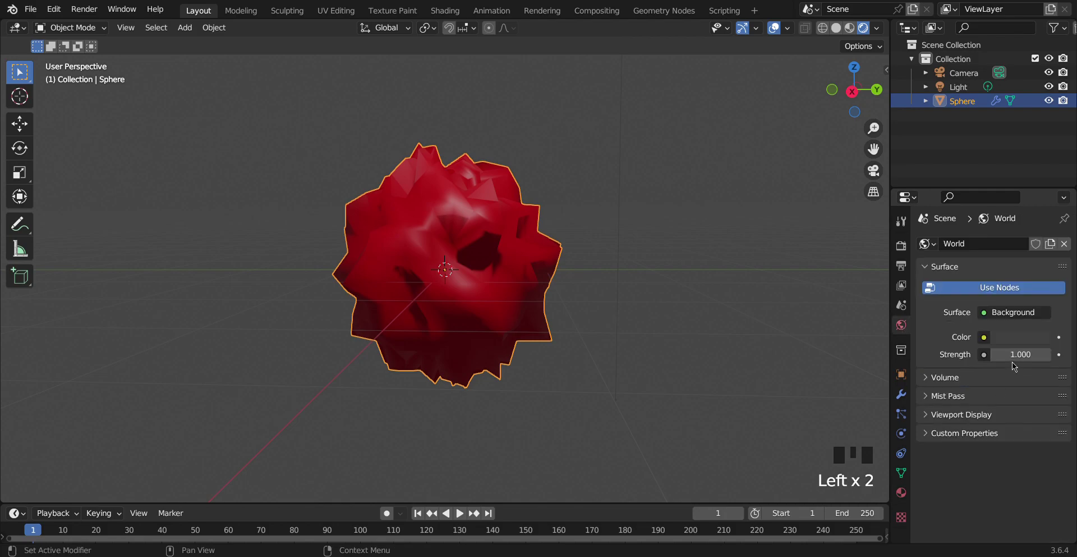
drag(957, 376, 916, 306)
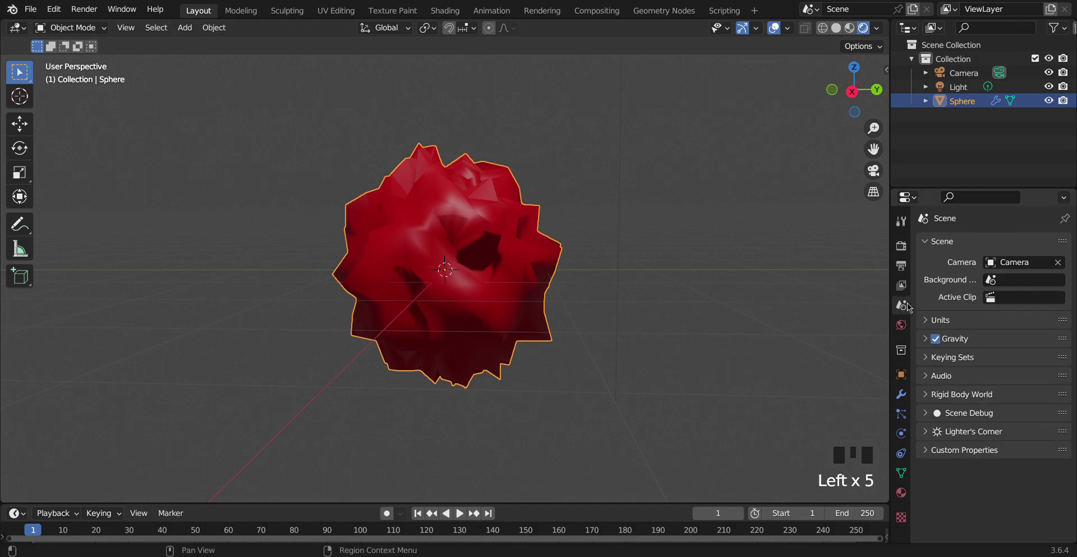
click(910, 291)
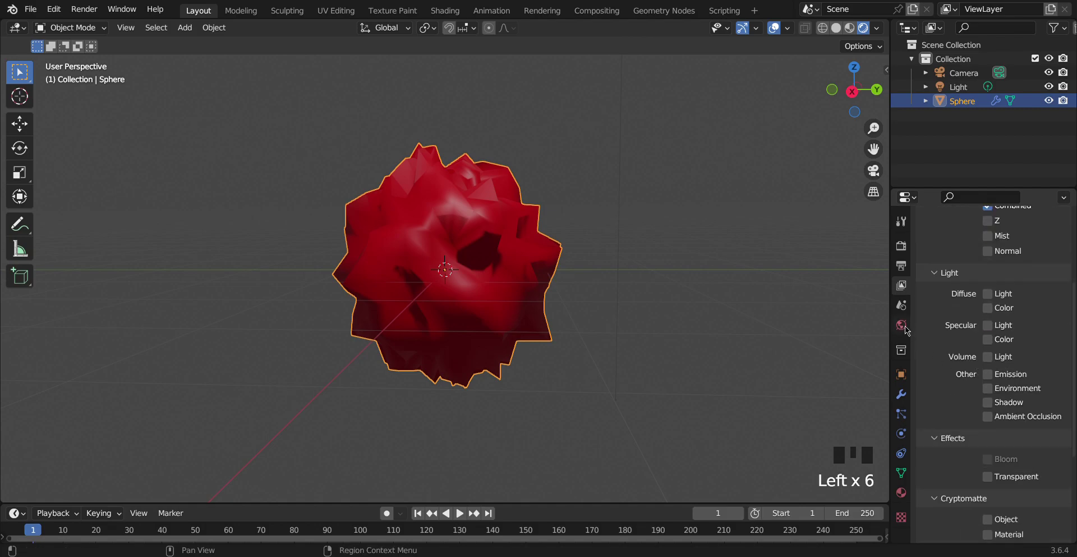
click(909, 326)
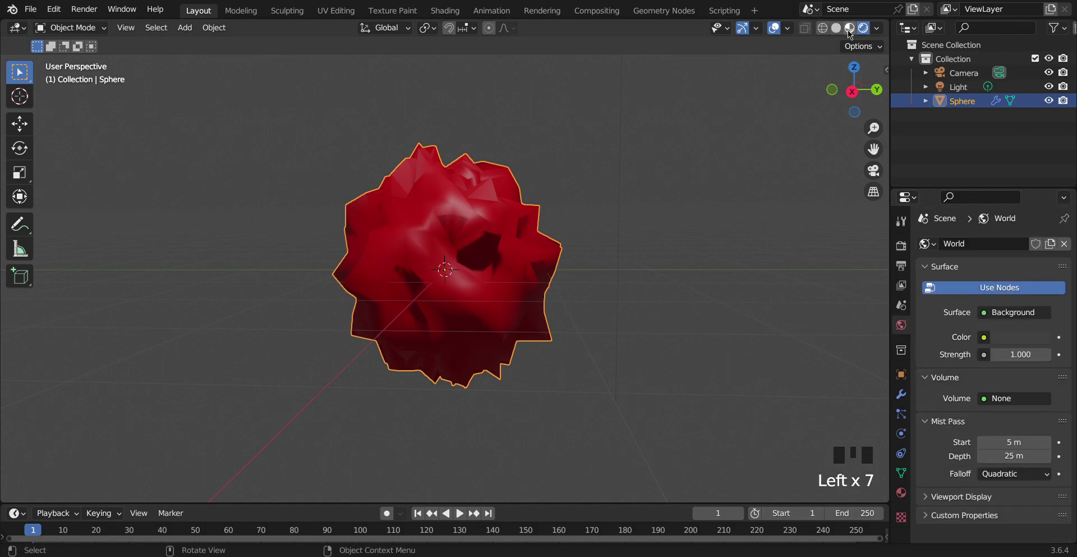
- Enable the HDRI world lookdev options so the sphere sits in a blurred outdoor environment
click(818, 283)
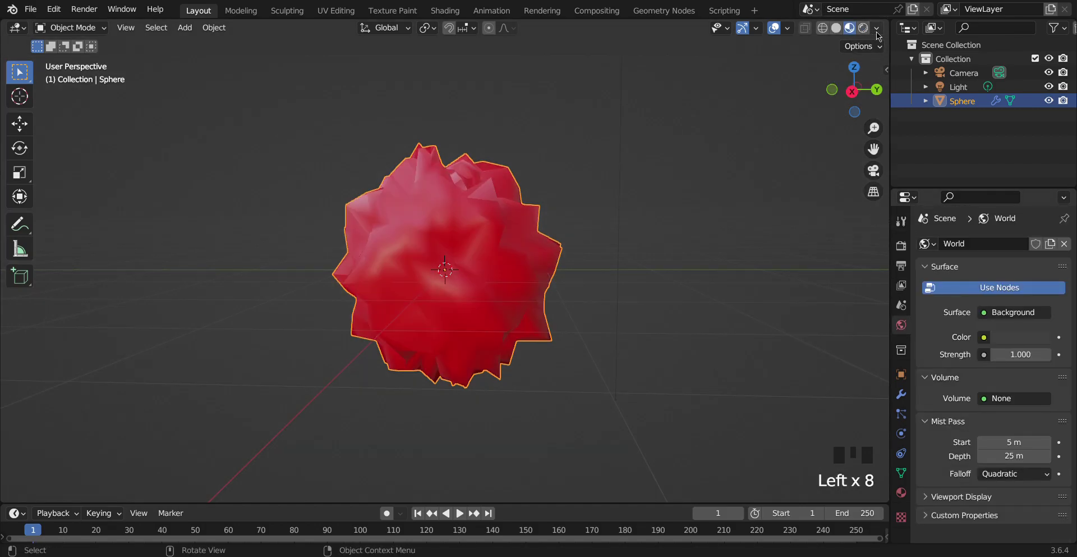
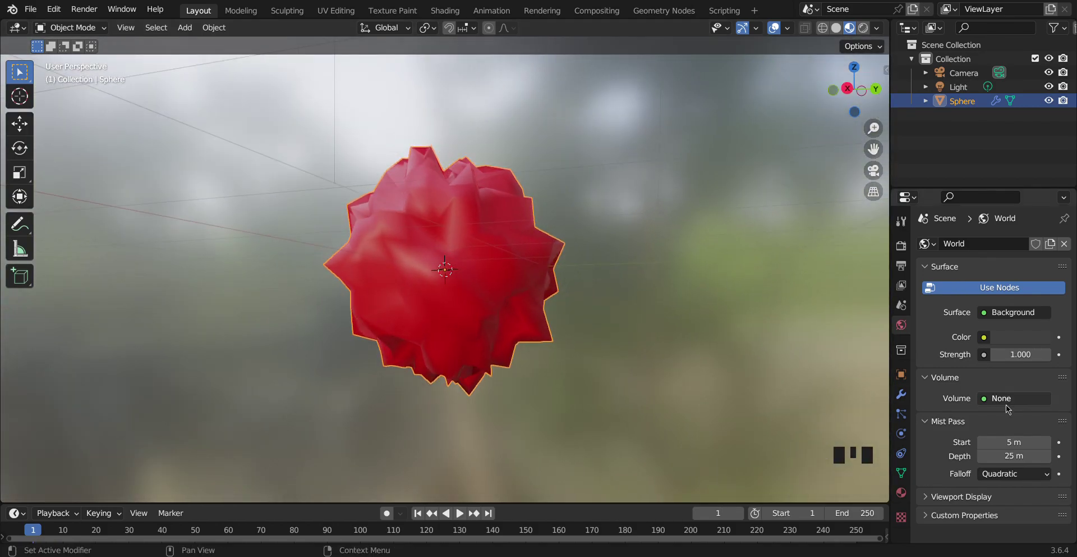
click(1000, 338)
click(955, 397)
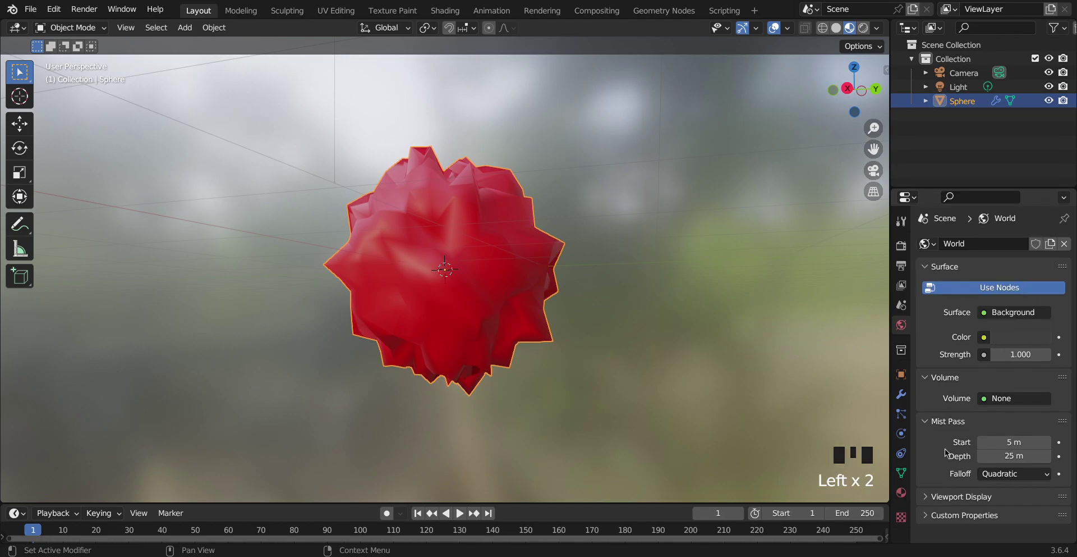
drag(946, 495, 908, 255)
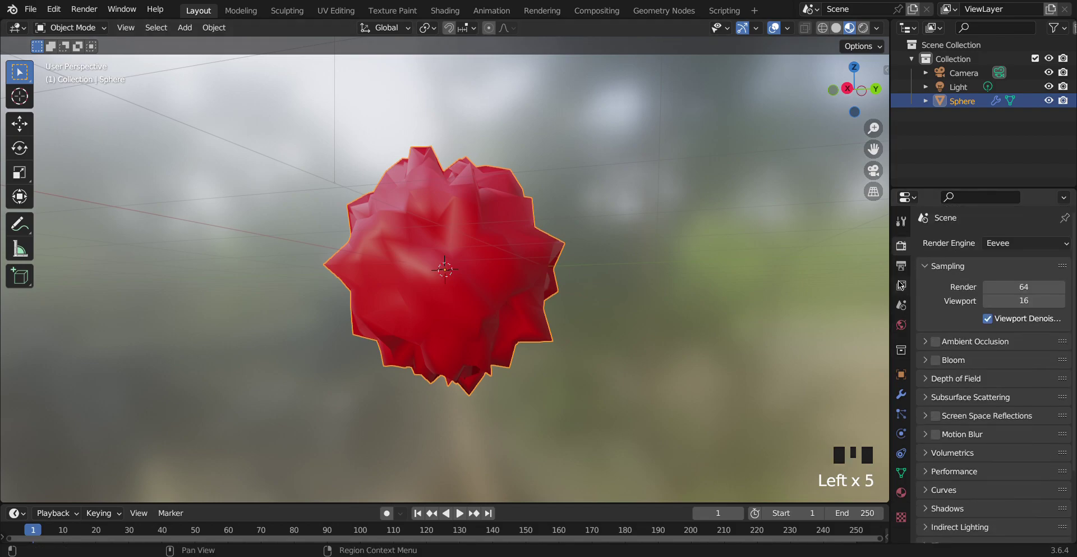
- Review the Output properties showing 1920×1080 format at 24 fps
click(908, 290)
drag(892, 261, 983, 348)
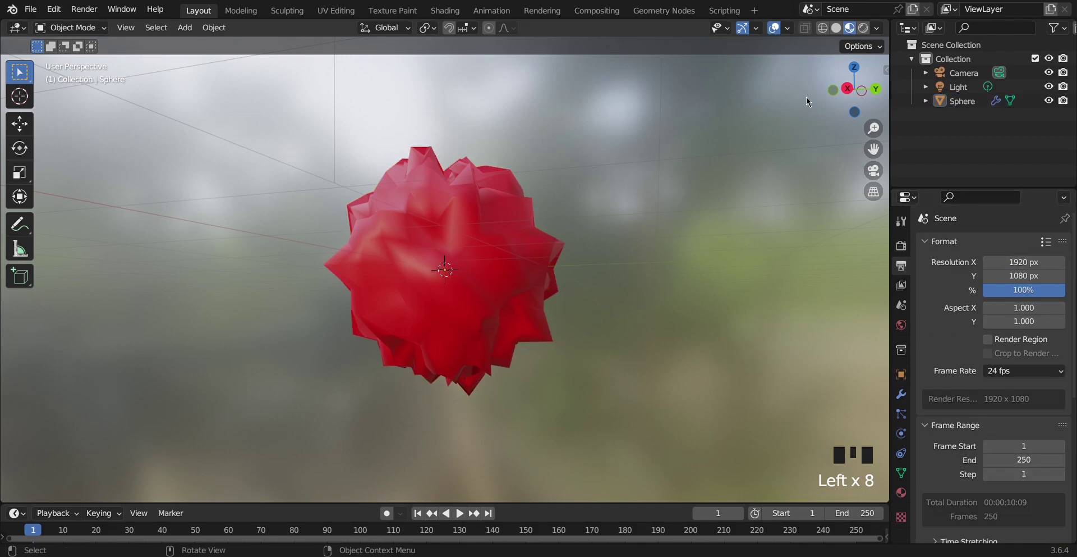
- Switch to a warm indoor HDRI, select the sphere and bring up its Clouds displacement texture settings
click(848, 94)
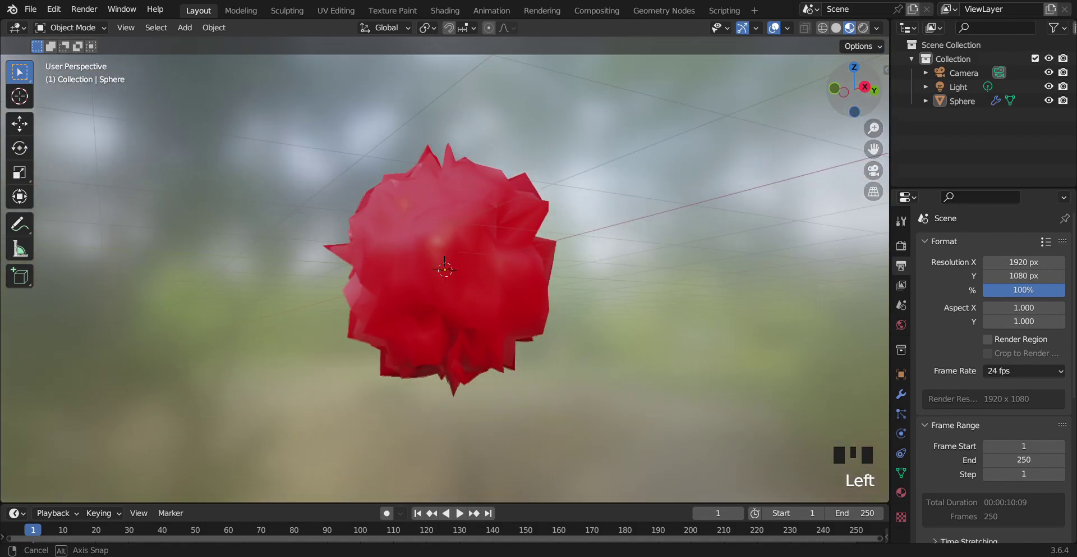
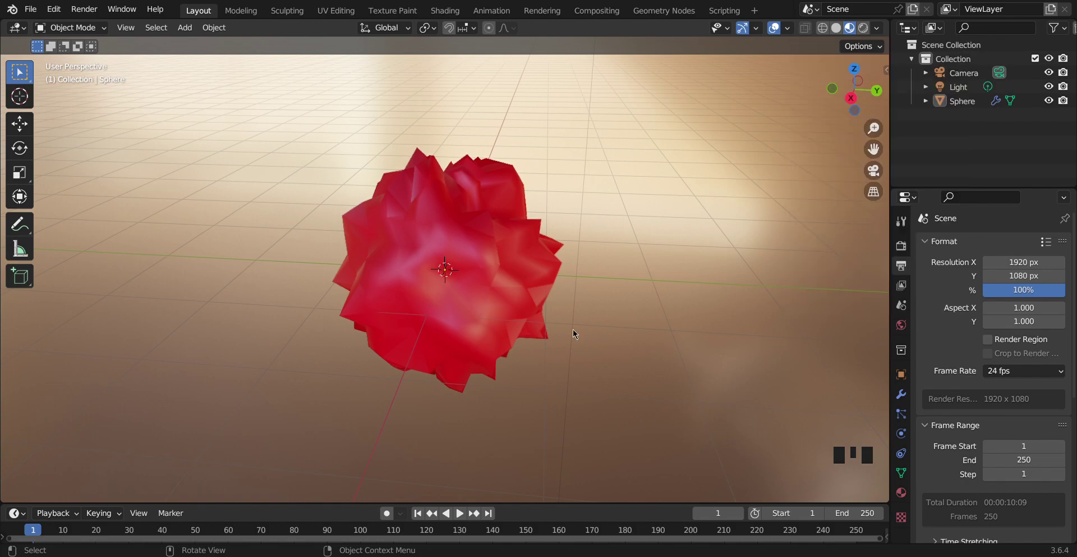
click(868, 86)
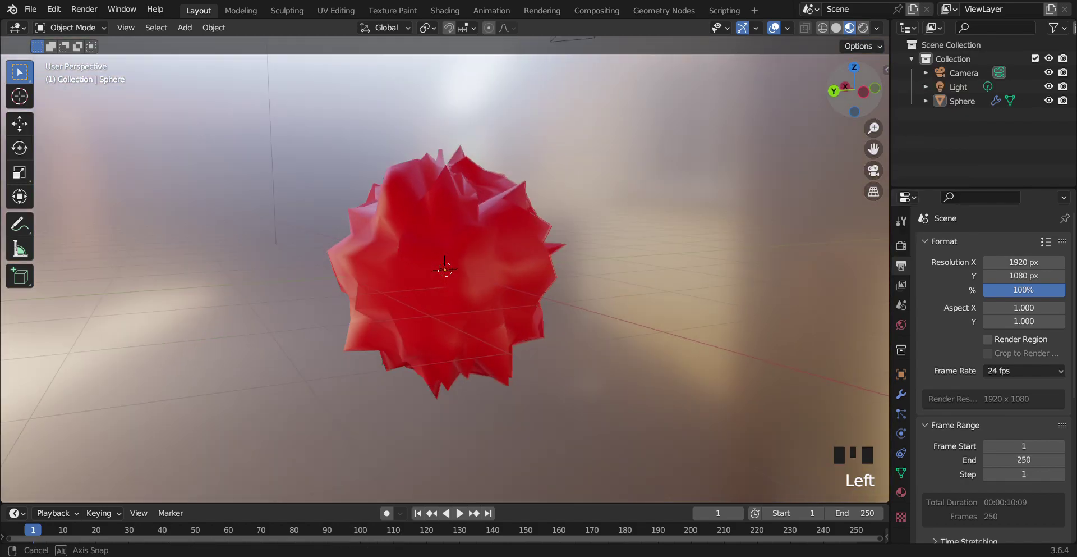
click(447, 261)
click(909, 522)
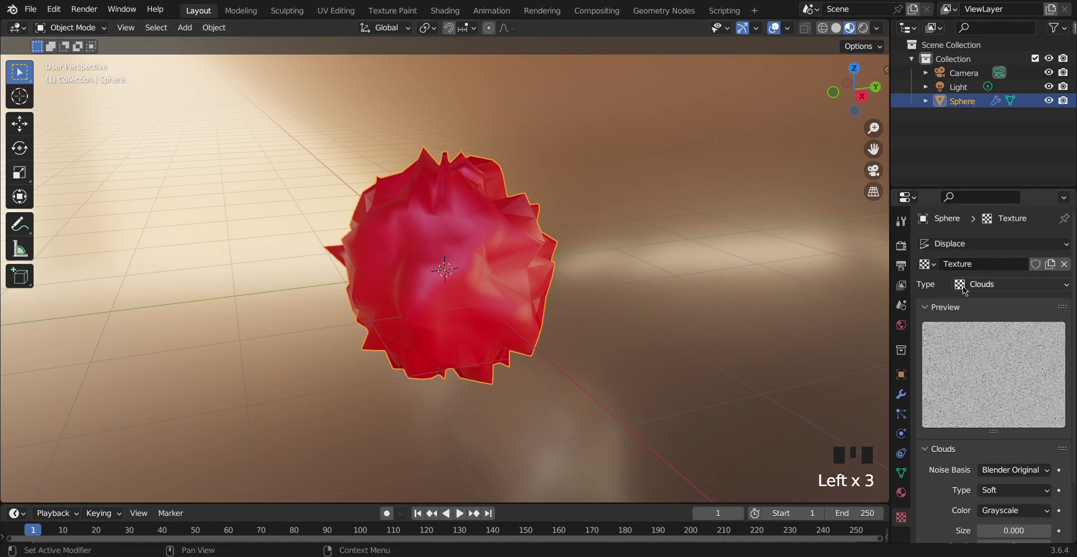